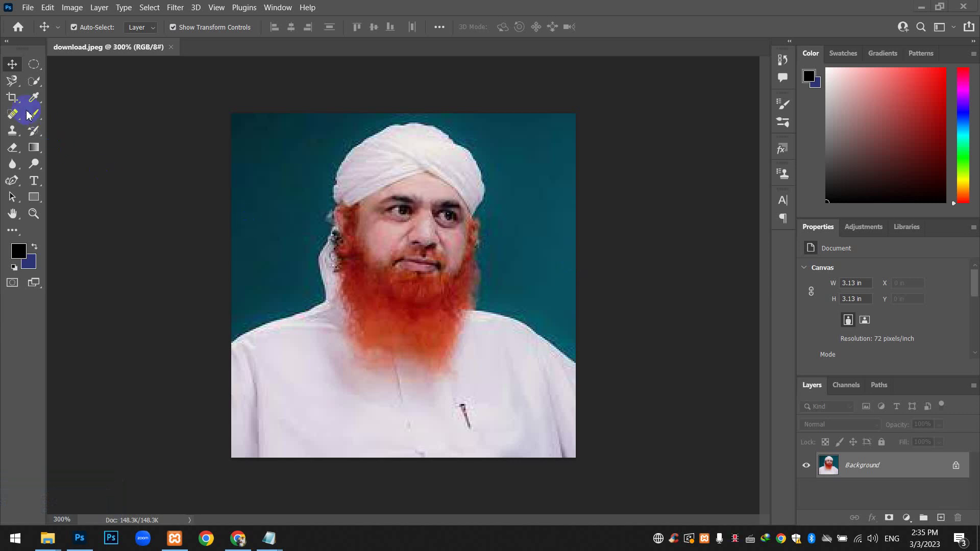
Step: Activate the Crop tool so a crop frame spans the whole portrait
left_click(20, 103)
Step: Show the crop tool variants, then pull the crop frame in around the man's face
left_click(22, 103)
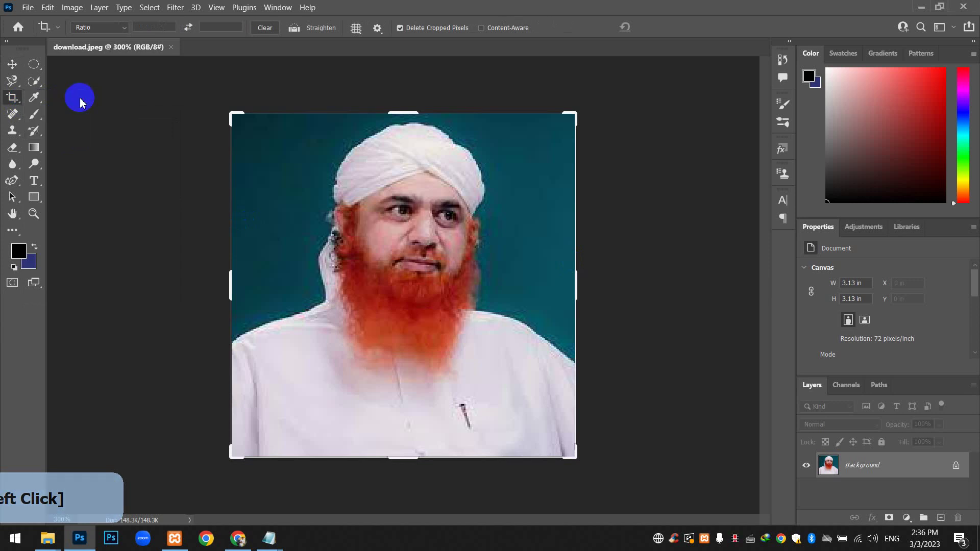
left_click(232, 119)
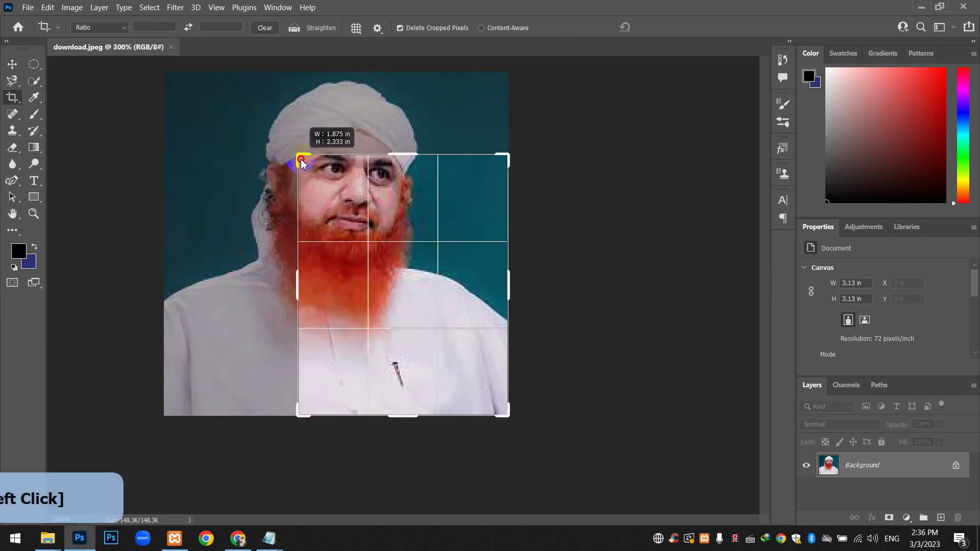
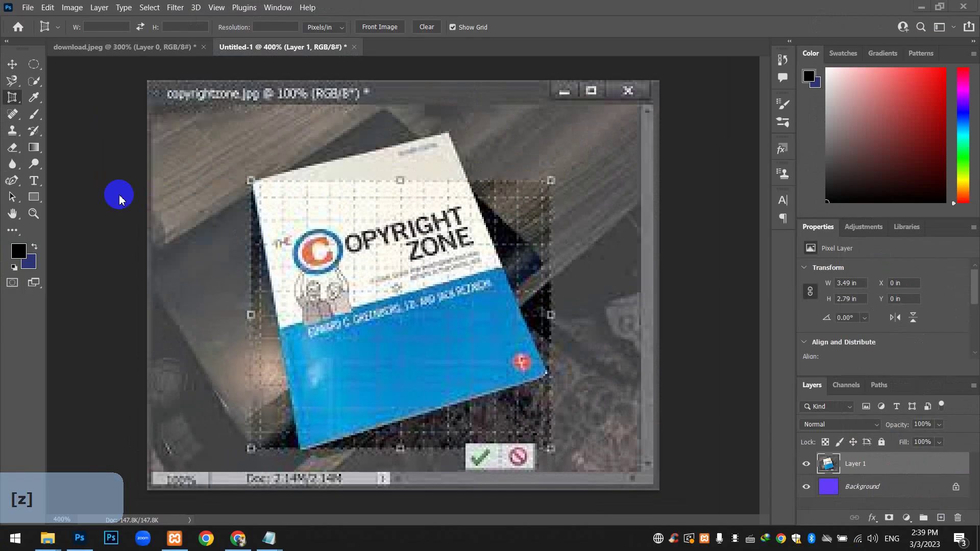
Step: Pin the Perspective Crop corners onto the book's top-left, top-right and bottom-right corners
left_click(255, 186)
left_click(257, 191)
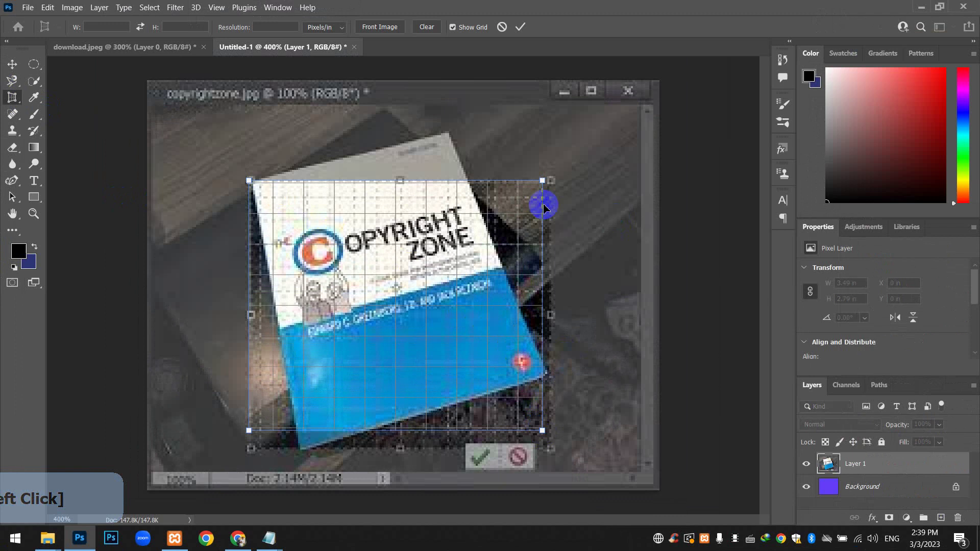
left_click(542, 184)
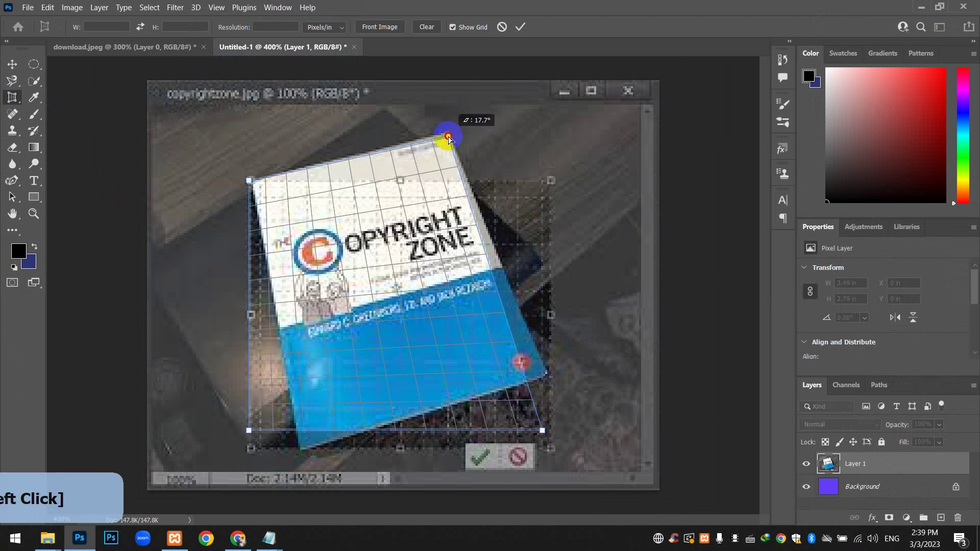
left_click(543, 429)
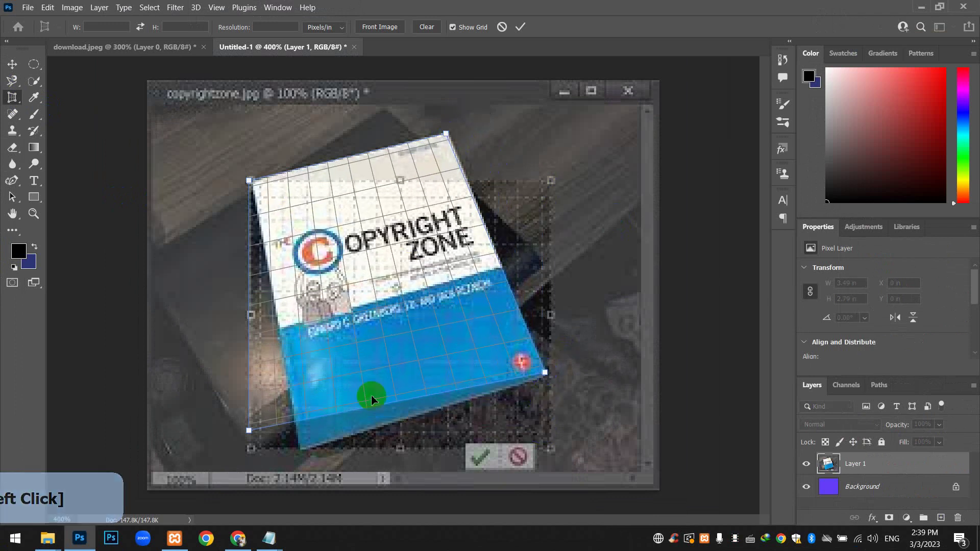
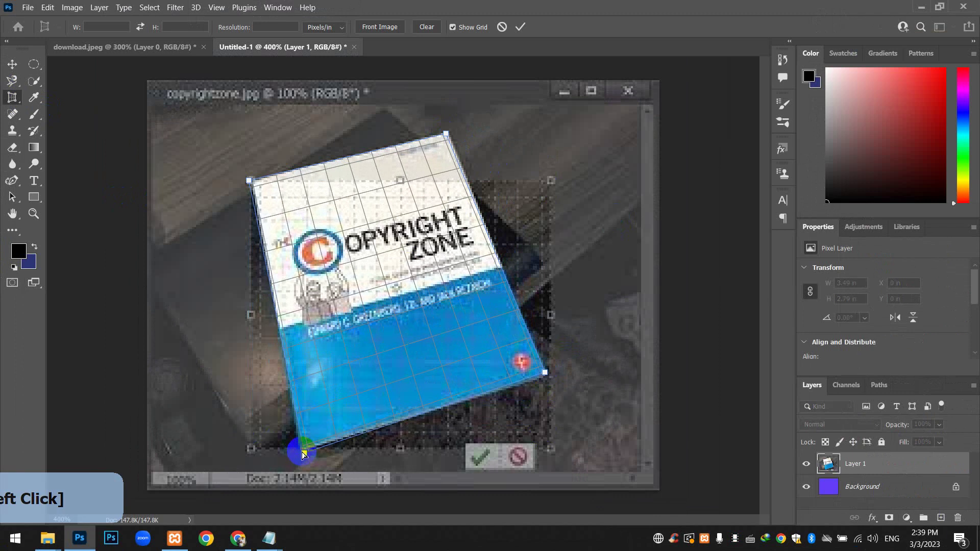
Step: Commit the perspective crop, flattening the Copyright Zone cover to fill the canvas
type("OVSOFT")
key("Return")
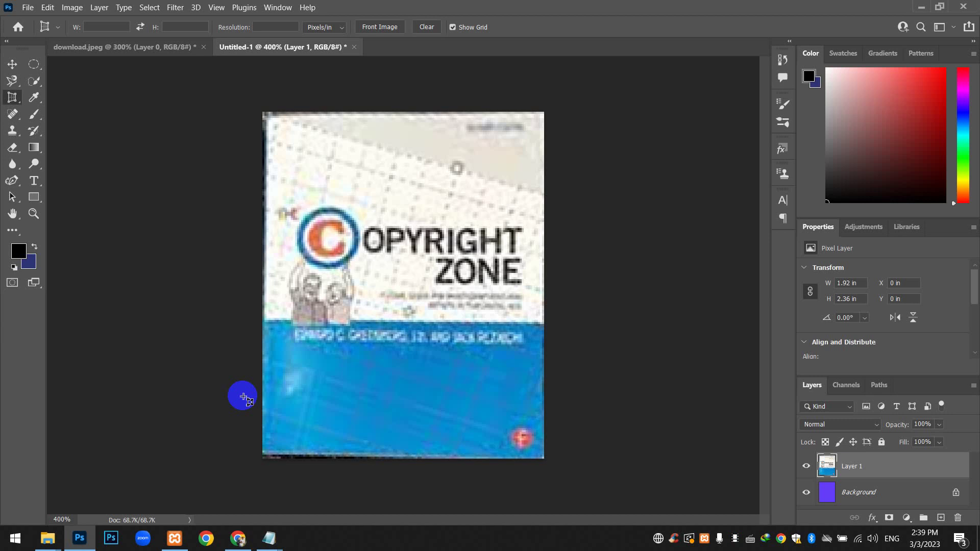
Step: Switch to the empty Photoshop window and show its crop tool variants
left_click(249, 401)
left_click(20, 113)
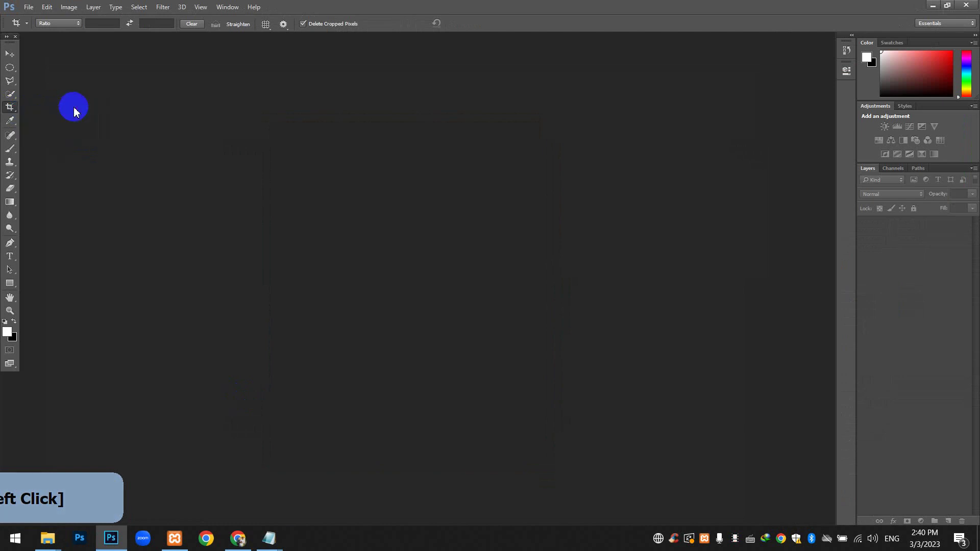
Step: Close Photoshop, returning to the Windows desktop
left_click(654, 169)
left_click(972, 10)
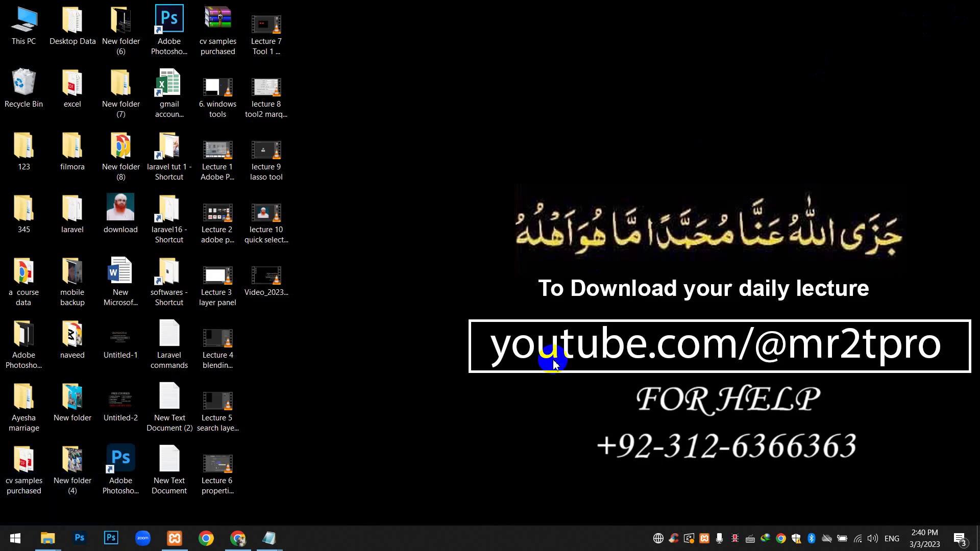